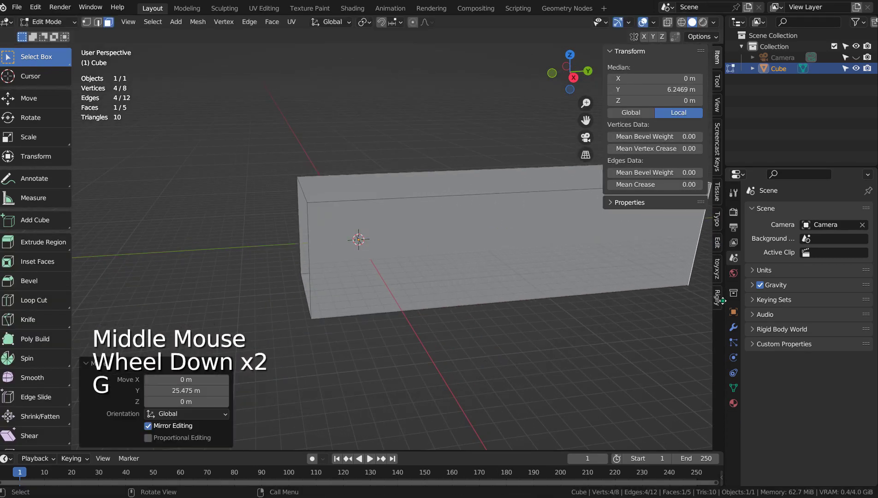
Through the camera view, move the back-wall window face smaller and toward the lower right, then leave Edit Mode.
{"action": "key", "text": "KP_0"}
{"action": "key", "text": "g"}
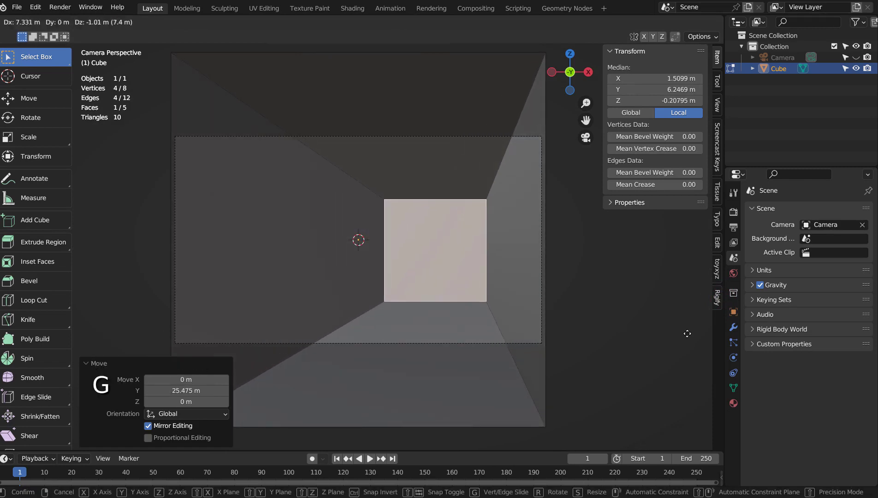
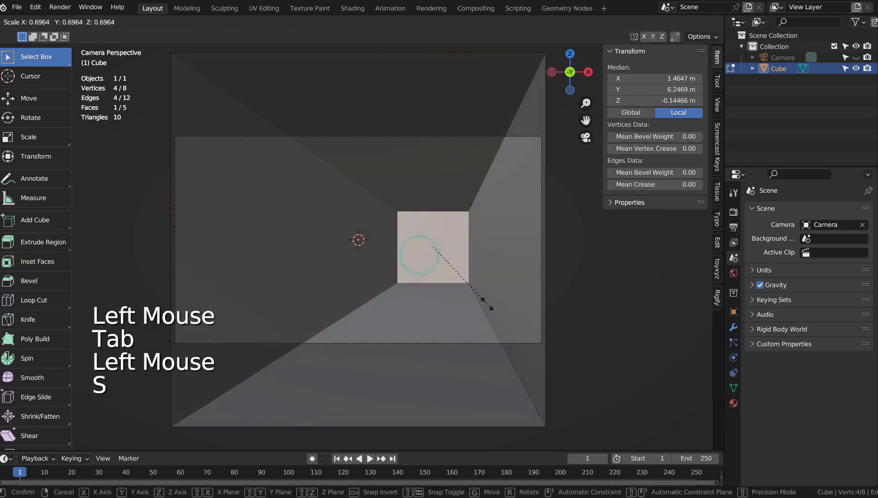
{"action": "key", "text": "g"}
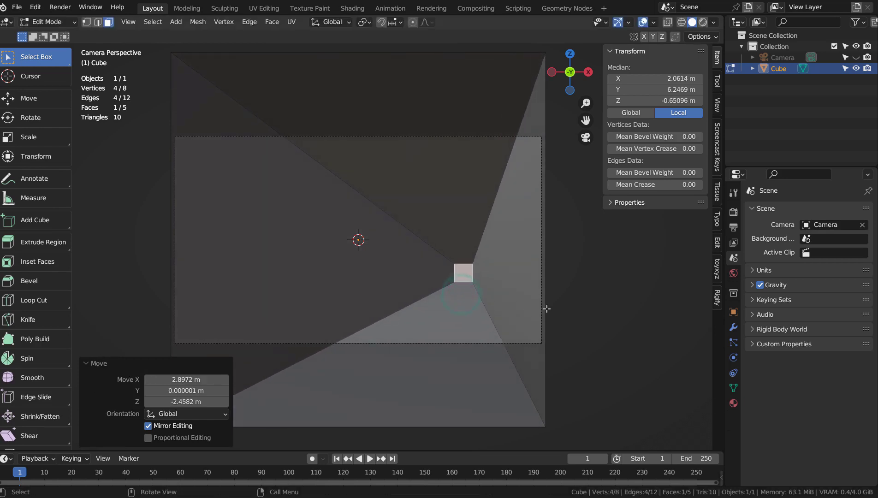
{"action": "key", "text": "Tab"}
Add a UV sphere, duplicate it upward along Z and shrink the copy so it rests on the first sphere.
{"action": "key", "text": "shift+a"}
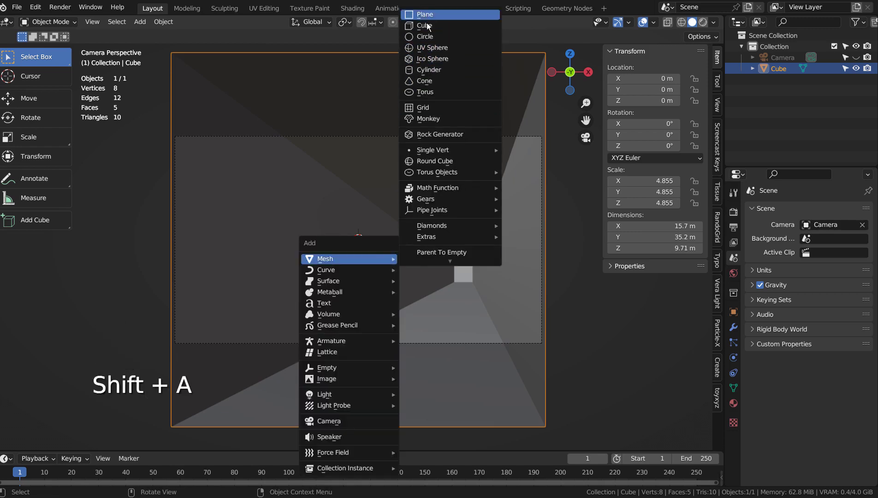
{"action": "key", "text": "g"}
{"action": "key", "text": "shift+d"}
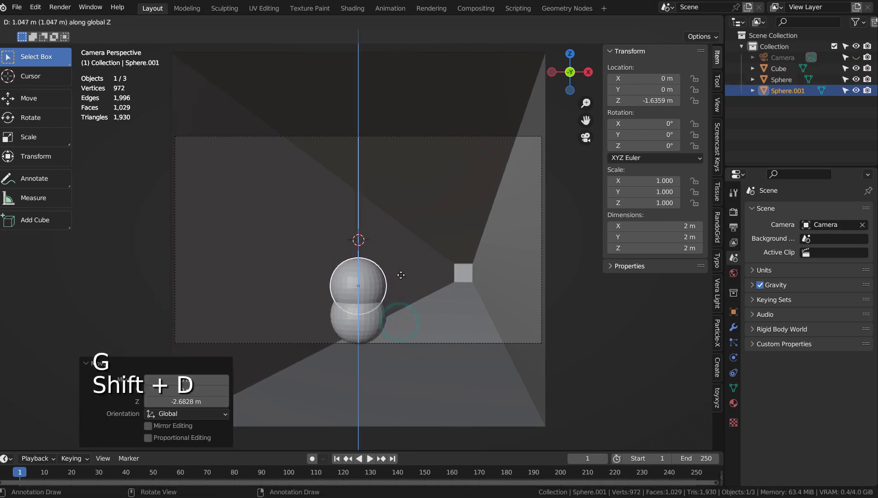
{"action": "key", "text": "s"}
{"action": "key", "text": "g"}
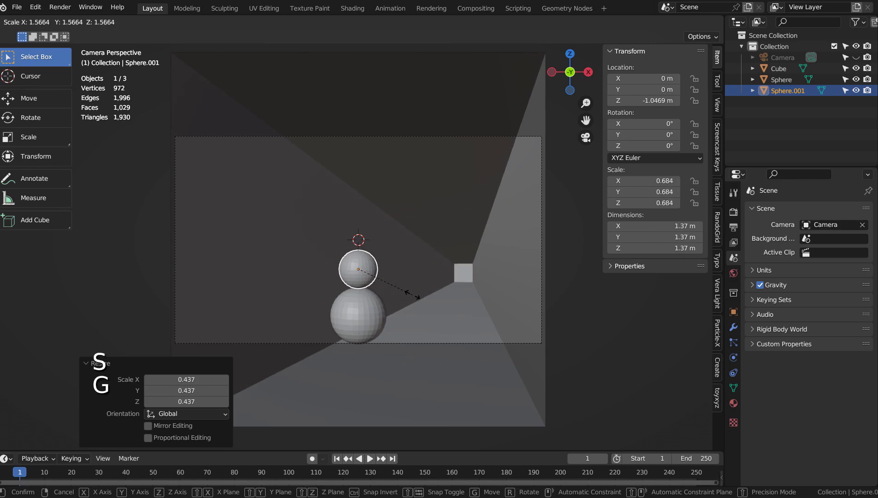
{"action": "key", "text": "g"}
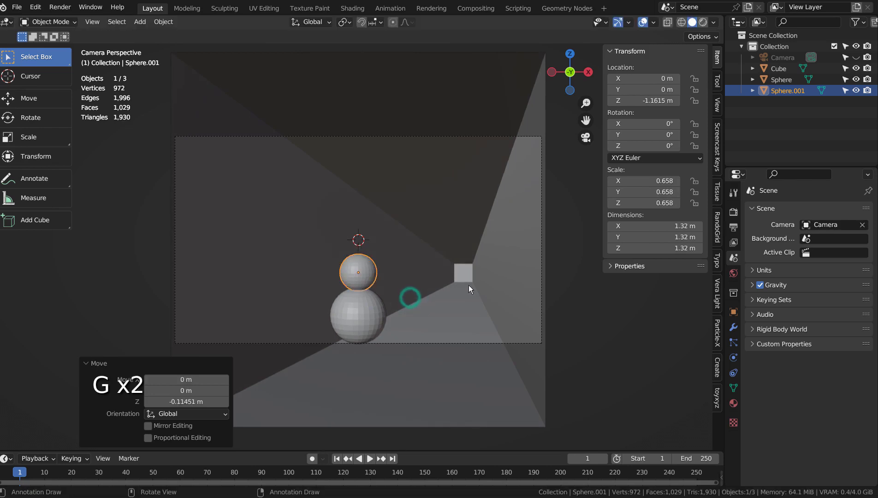
{"action": "left_click", "coordinate": [471, 289]}
Add a cylinder, scale it into a tall thin pillar standing right of the spheres and fine-tune its size.
{"action": "key", "text": "shift+a"}
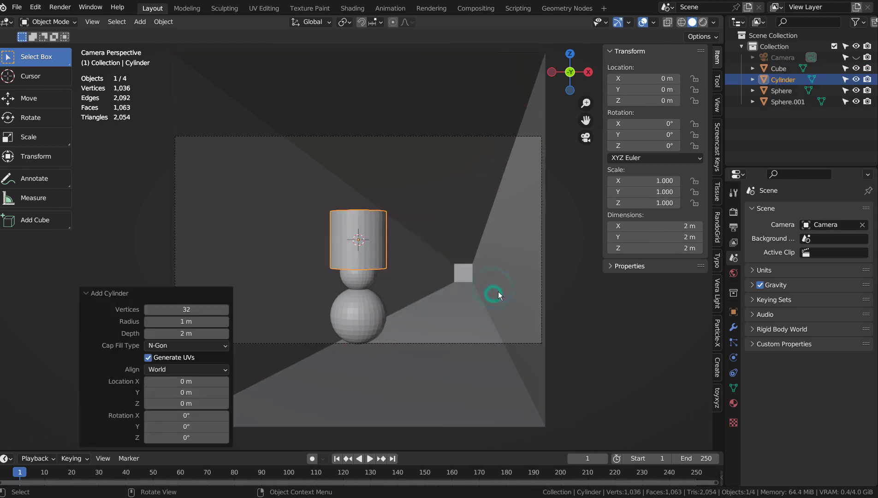
{"action": "key", "text": "s"}
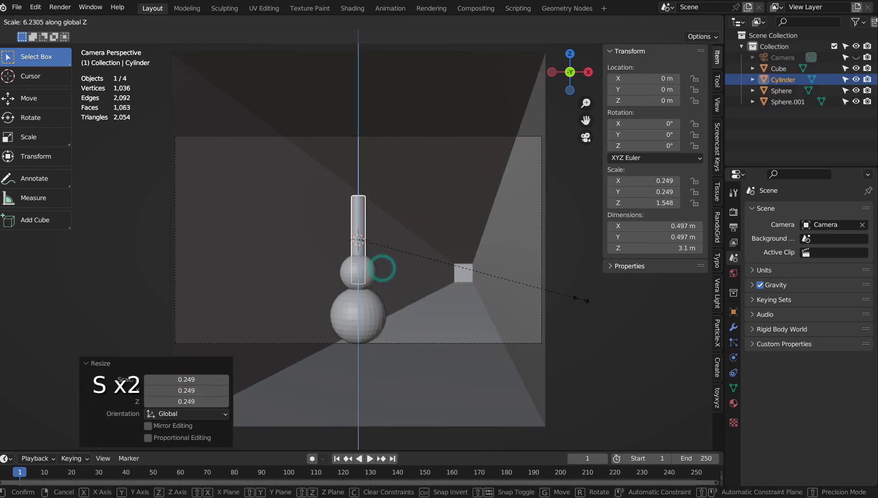
{"action": "key", "text": "s"}
{"action": "key", "text": "g"}
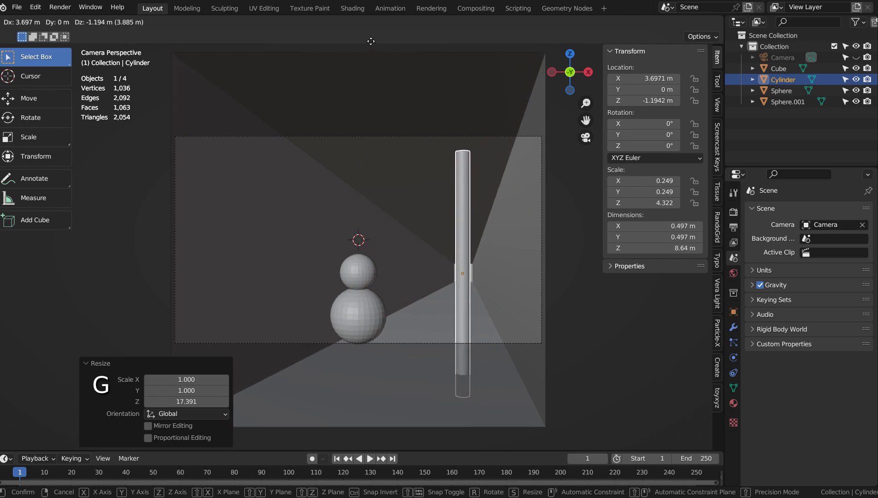
{"action": "key", "text": "s"}
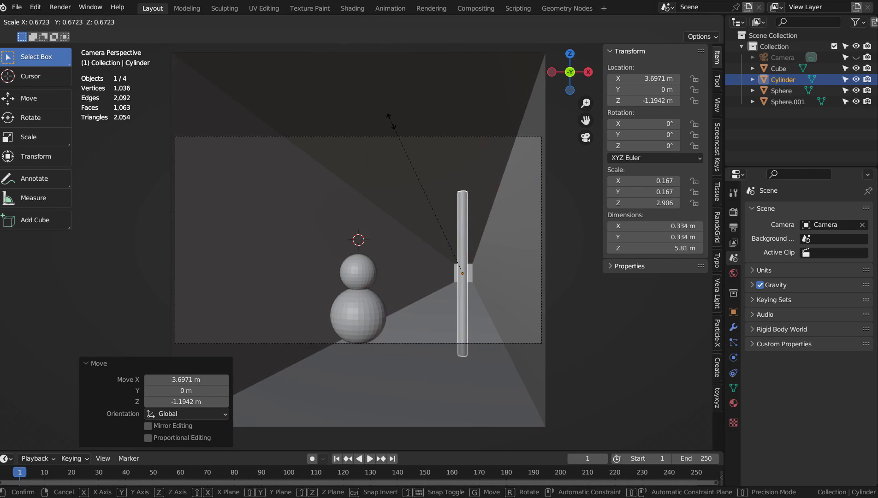
{"action": "key", "text": "s"}
{"action": "key", "text": "s"}
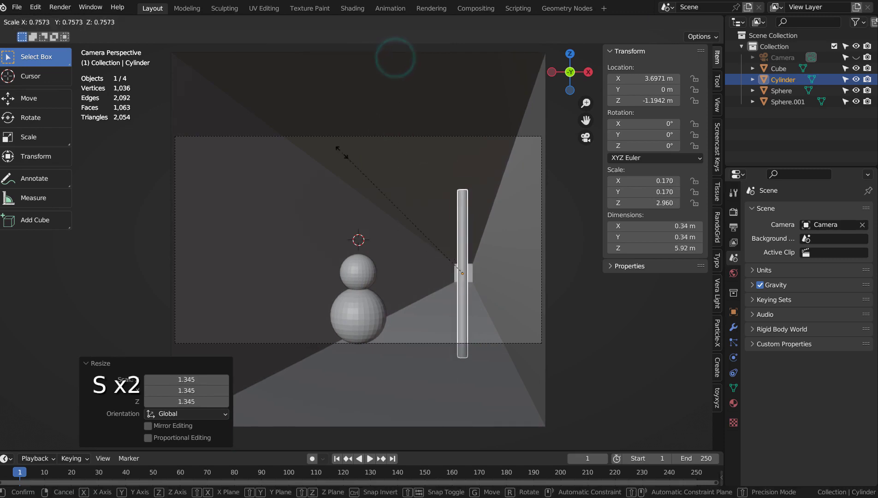